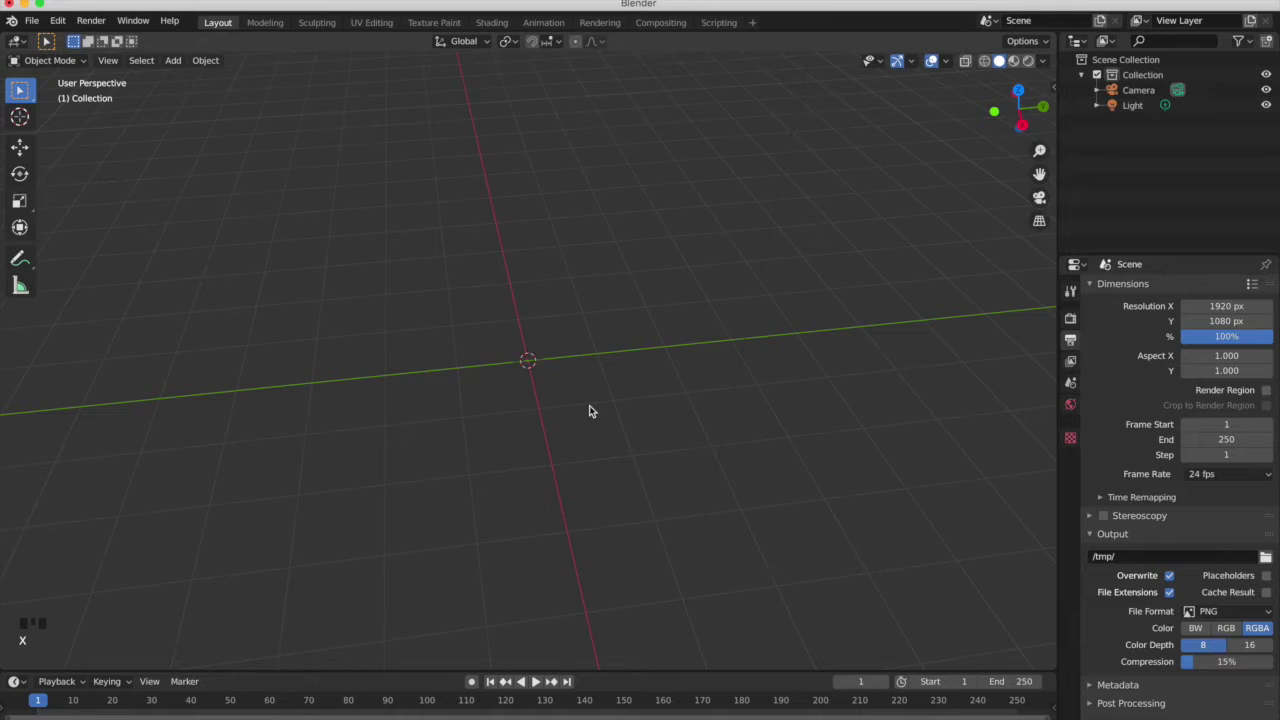
Add an Ico Sphere mesh at the world origin via Shift+A.
key("shift+a")
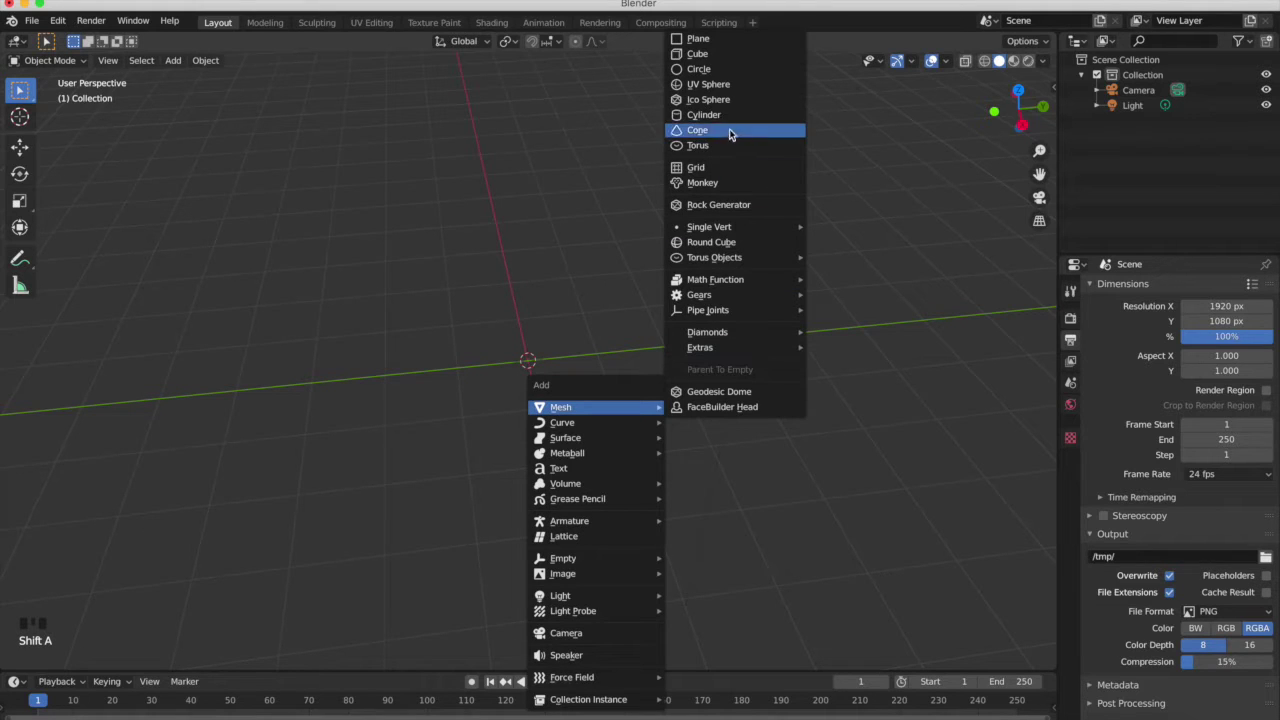
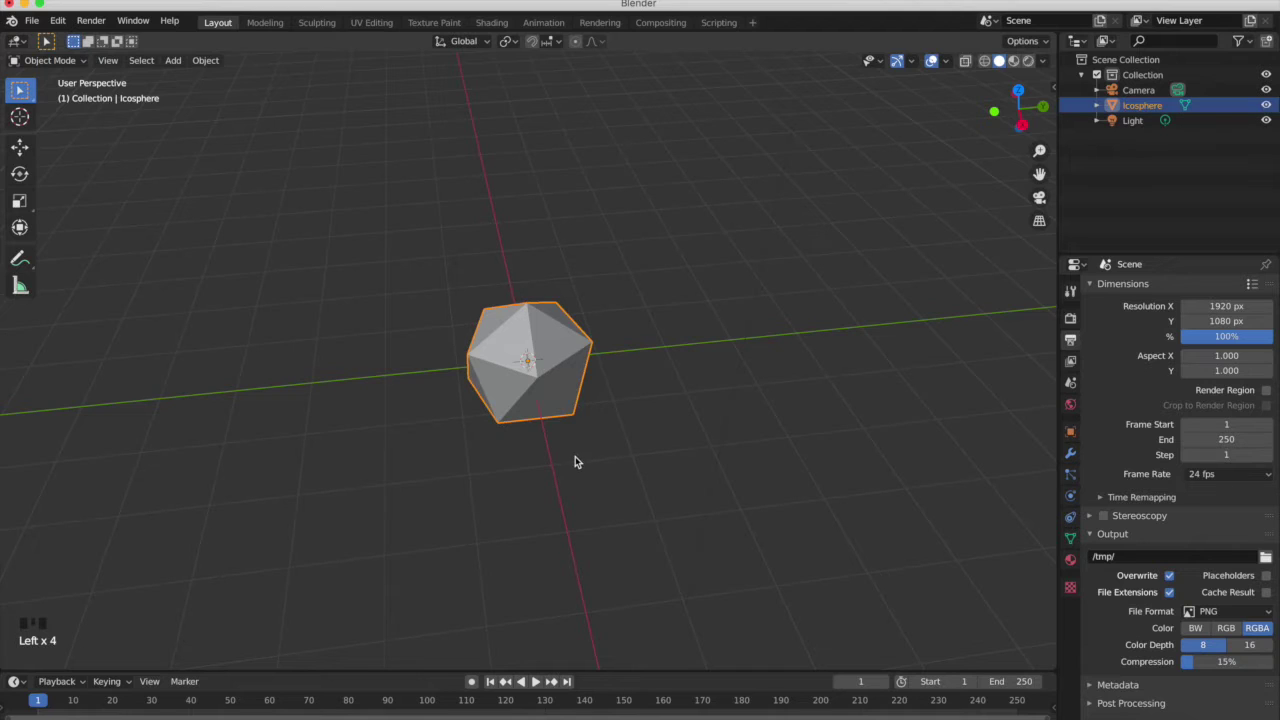
Move the icosphere's mesh off its origin in Edit Mode, then add a Plain Axes Empty.
key("Tab")
key("g")
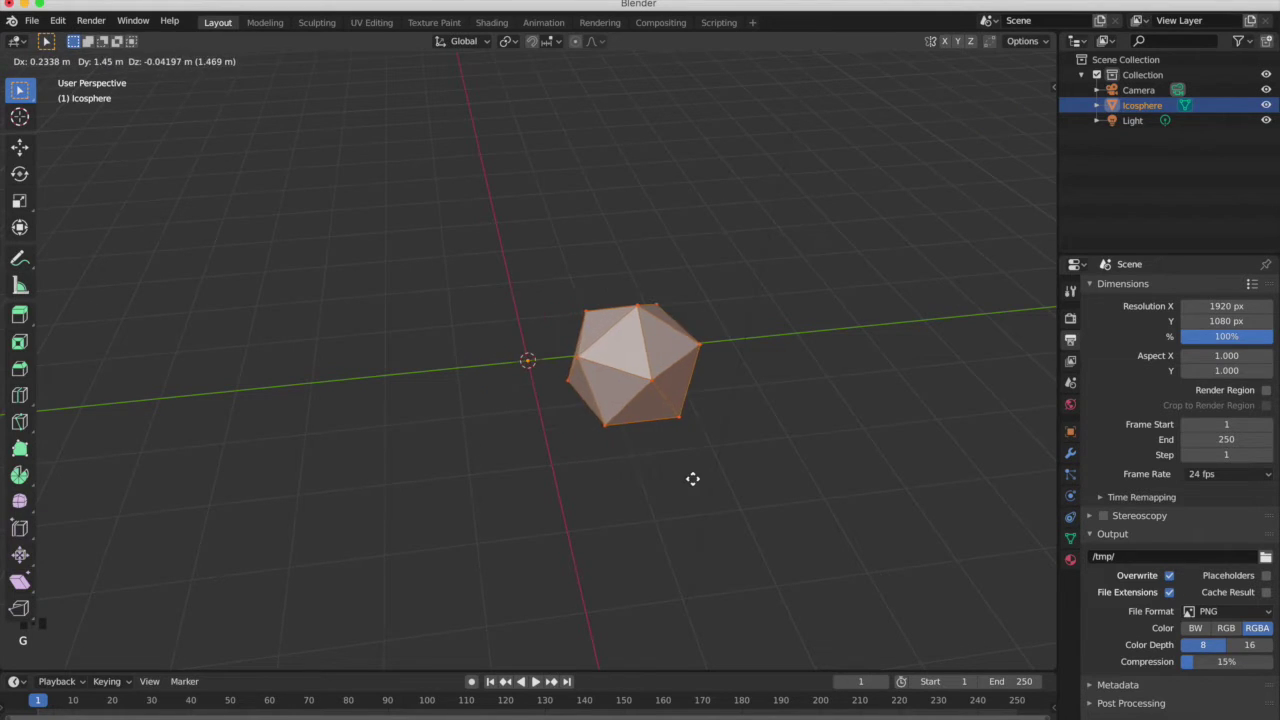
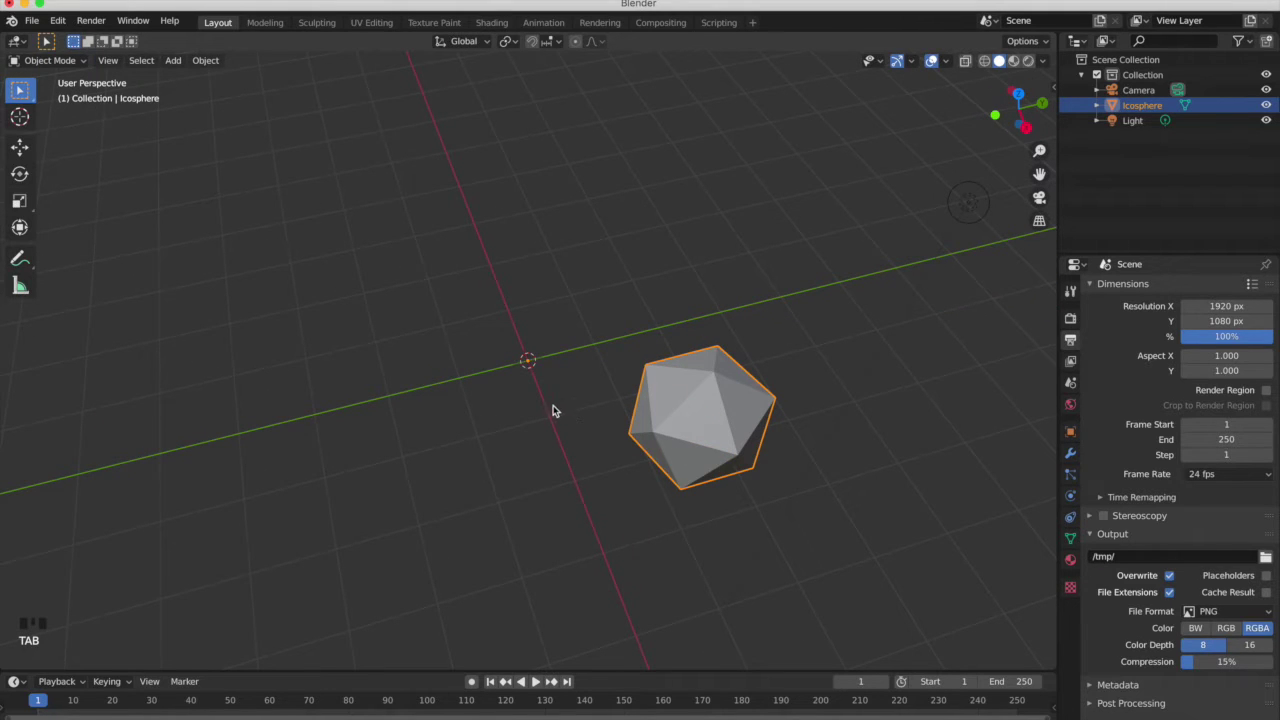
key("shift+a")
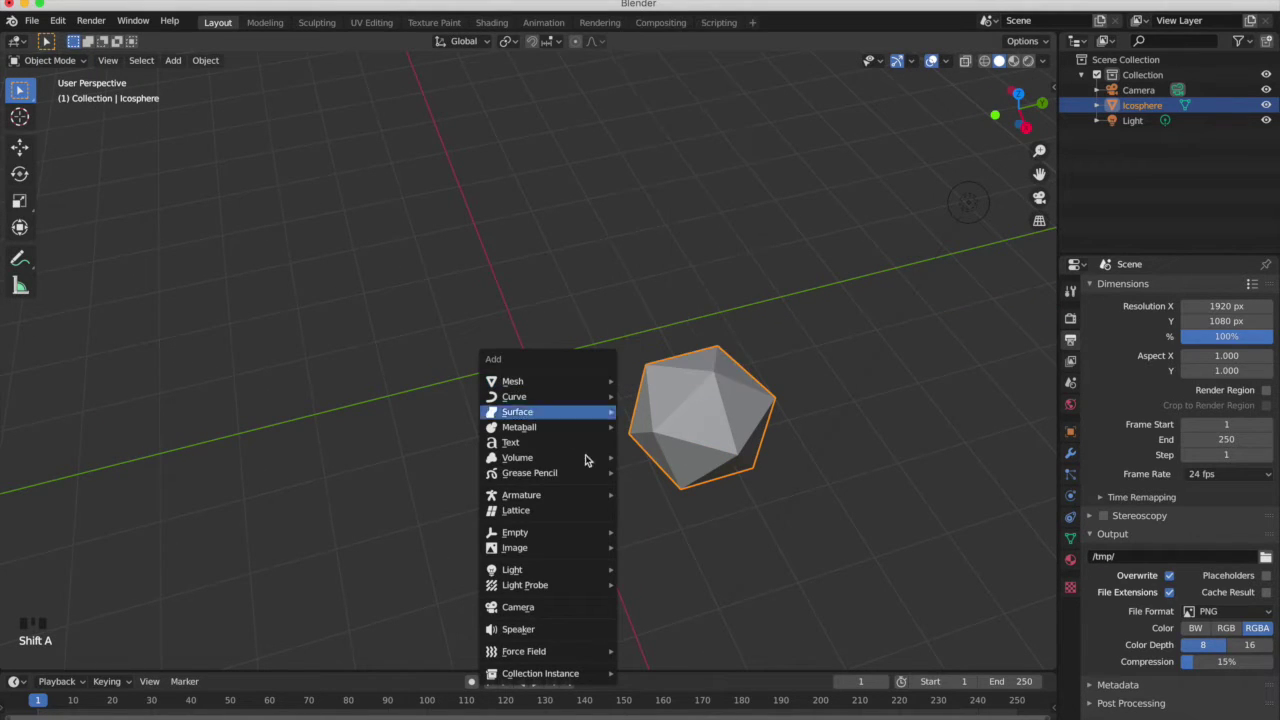
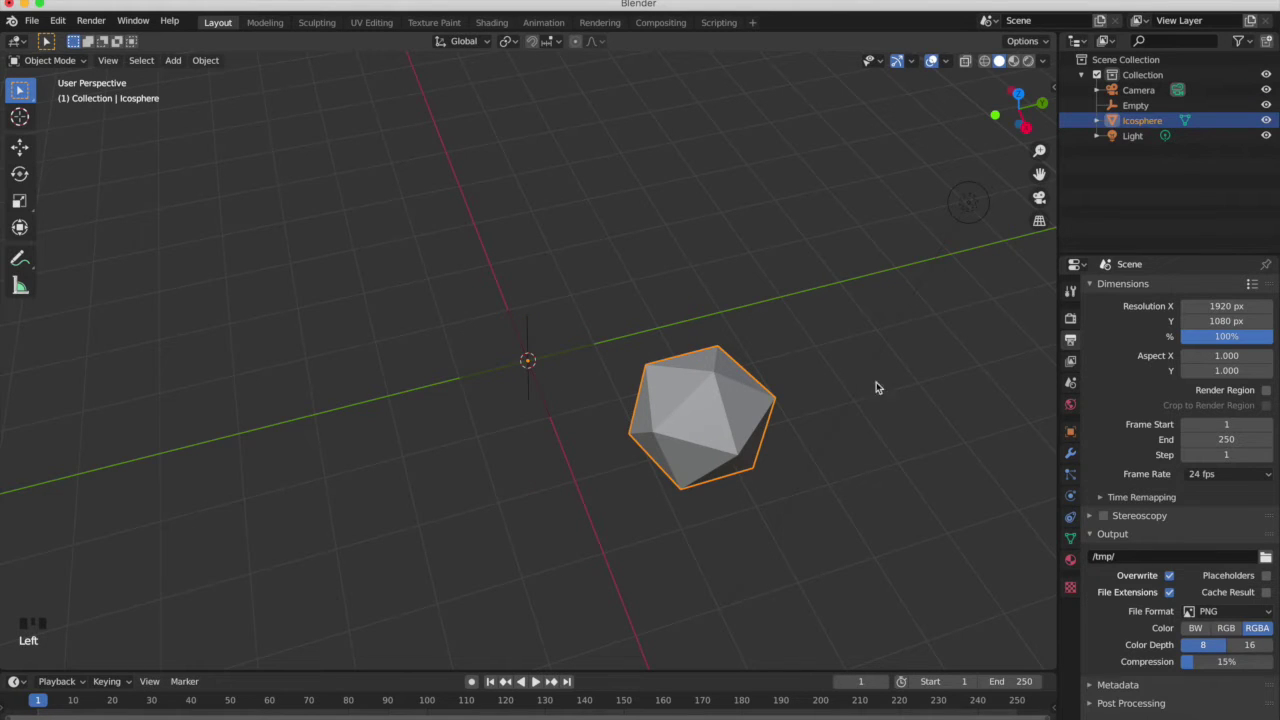
Give the icosphere an Array modifier using the Empty as Object Offset, Relative Offset off.
left_click(1071, 451)
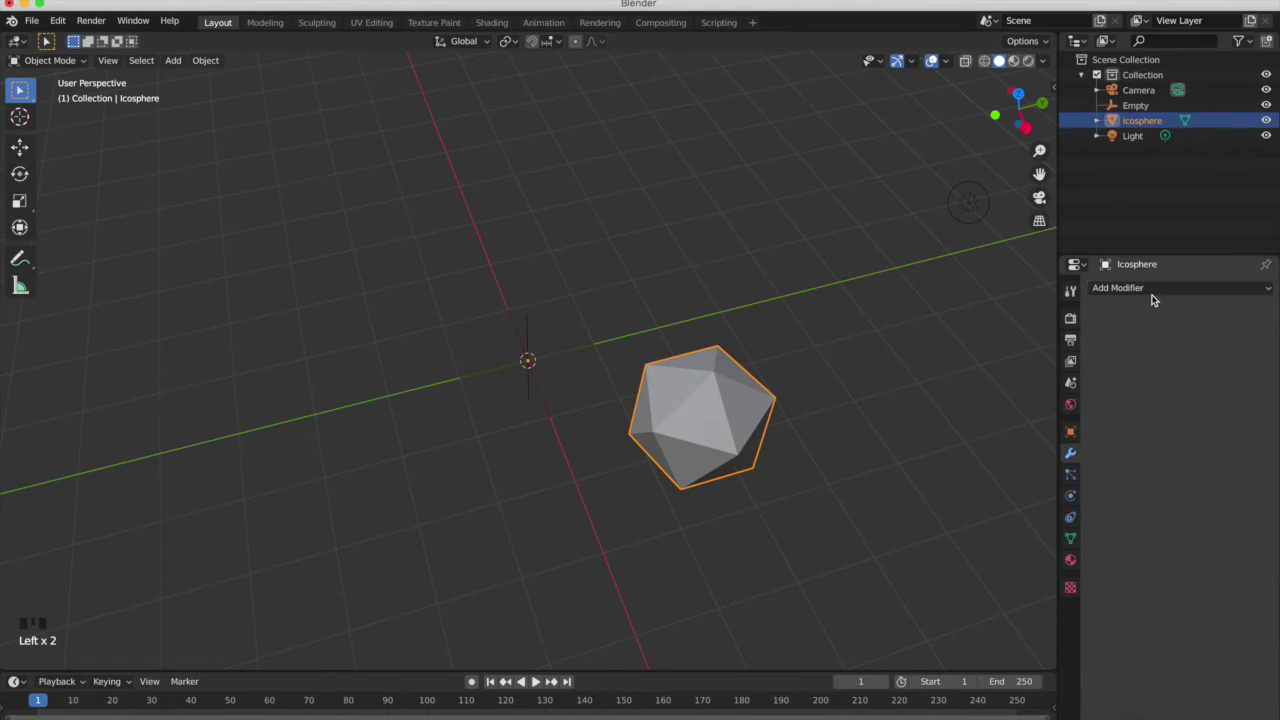
left_click_drag(1156, 294, 1196, 397)
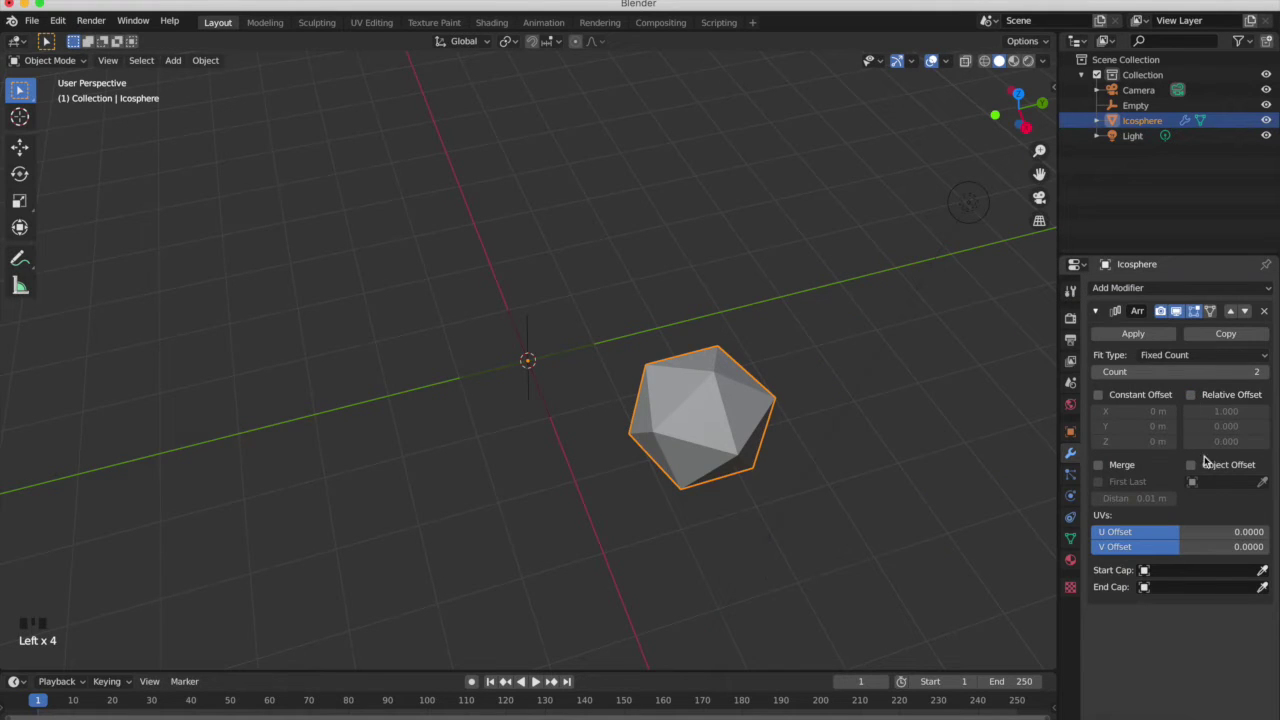
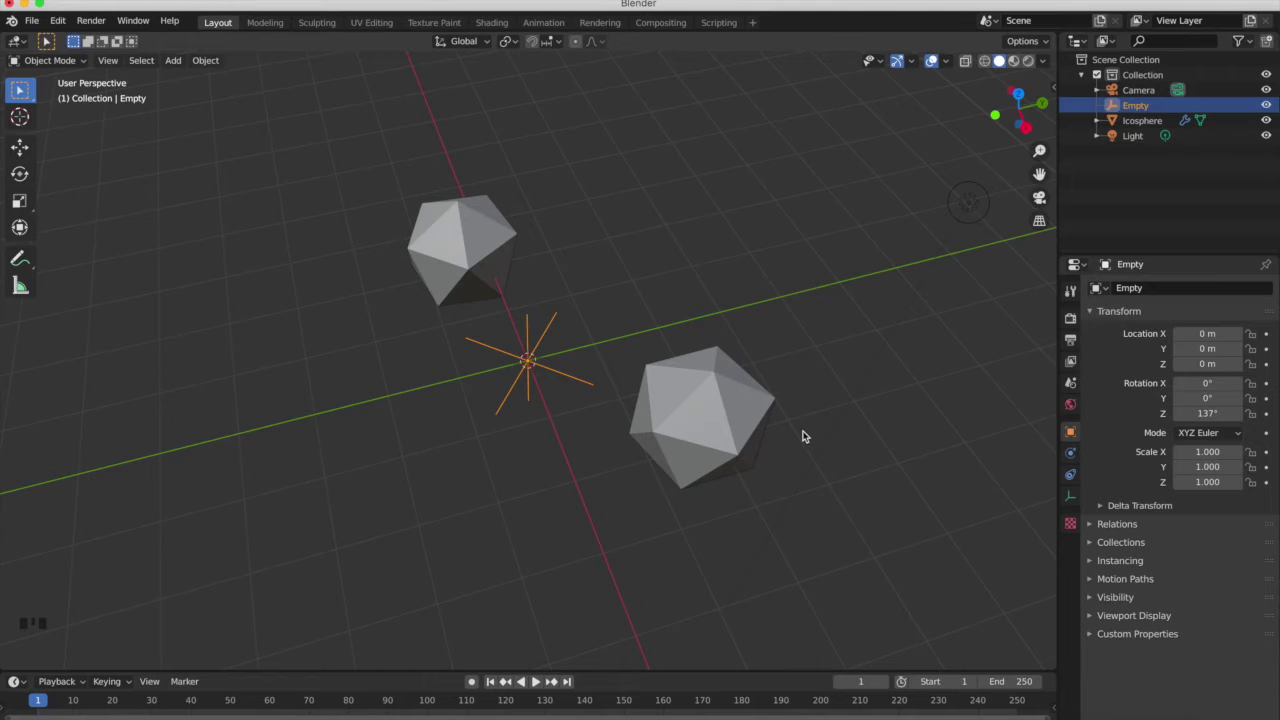
Scale the Empty to 0.99 and move it upward so the 400 copies form a cone.
key("s")
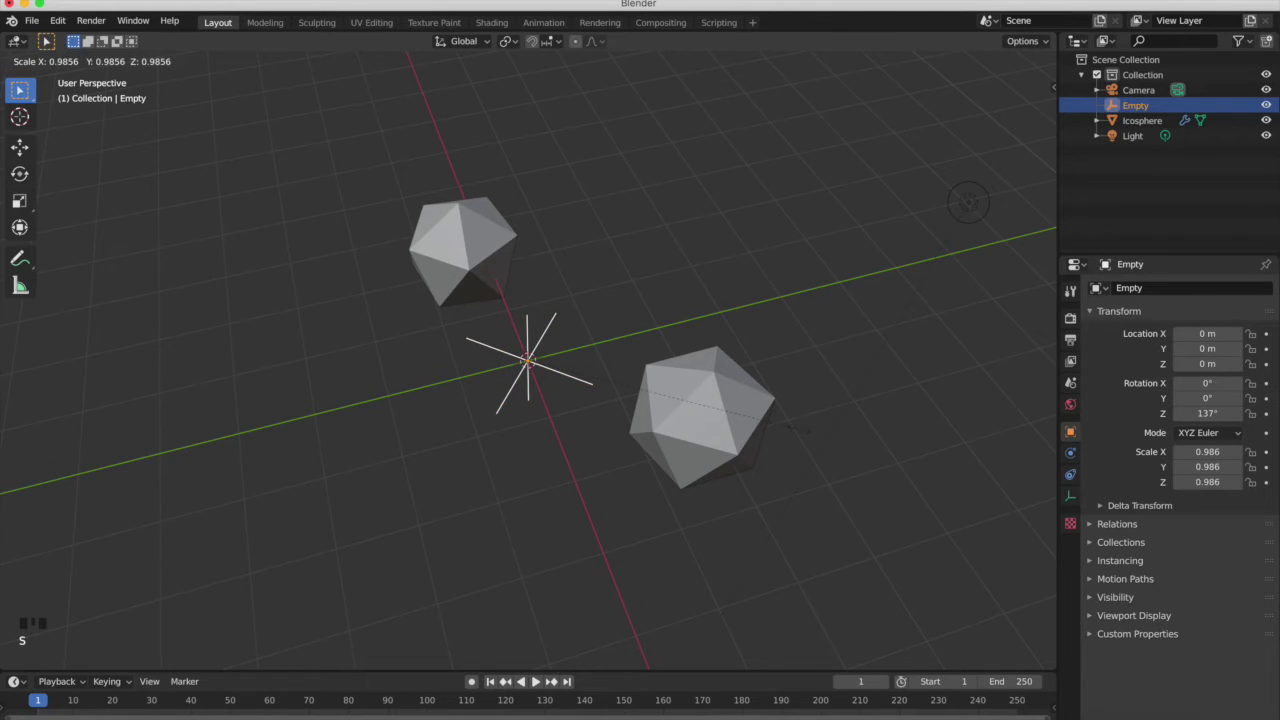
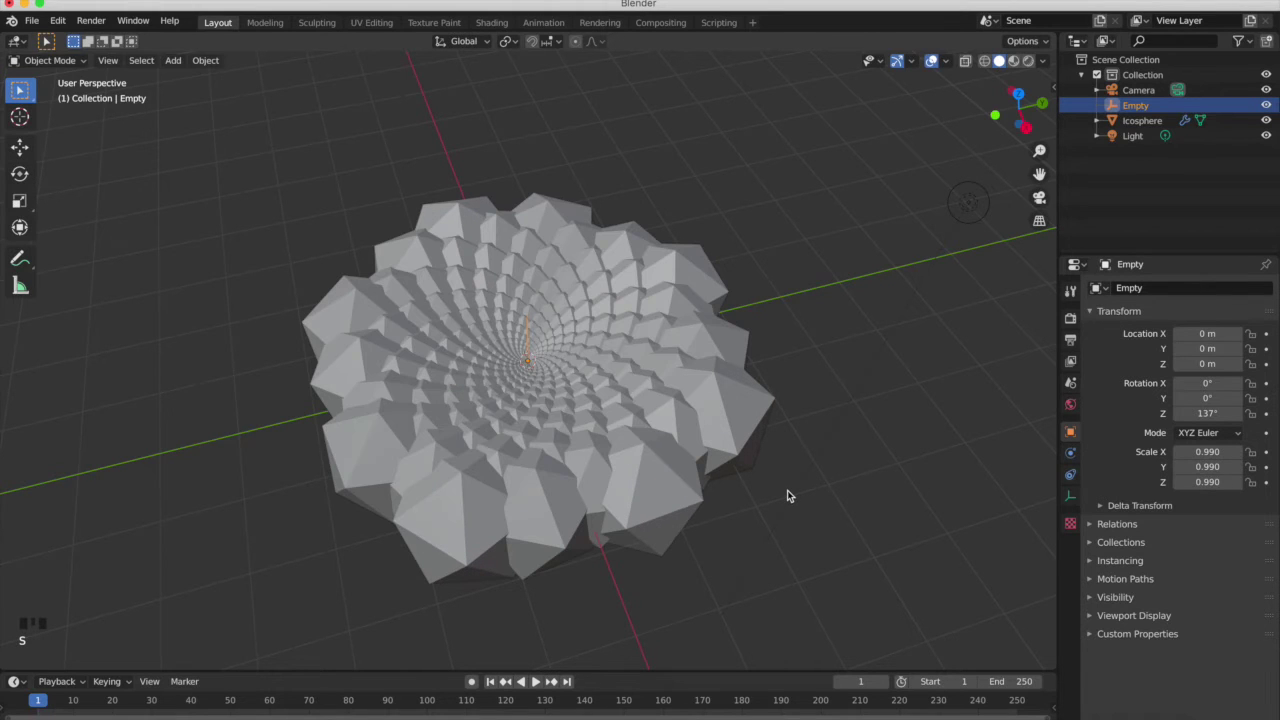
key("g")
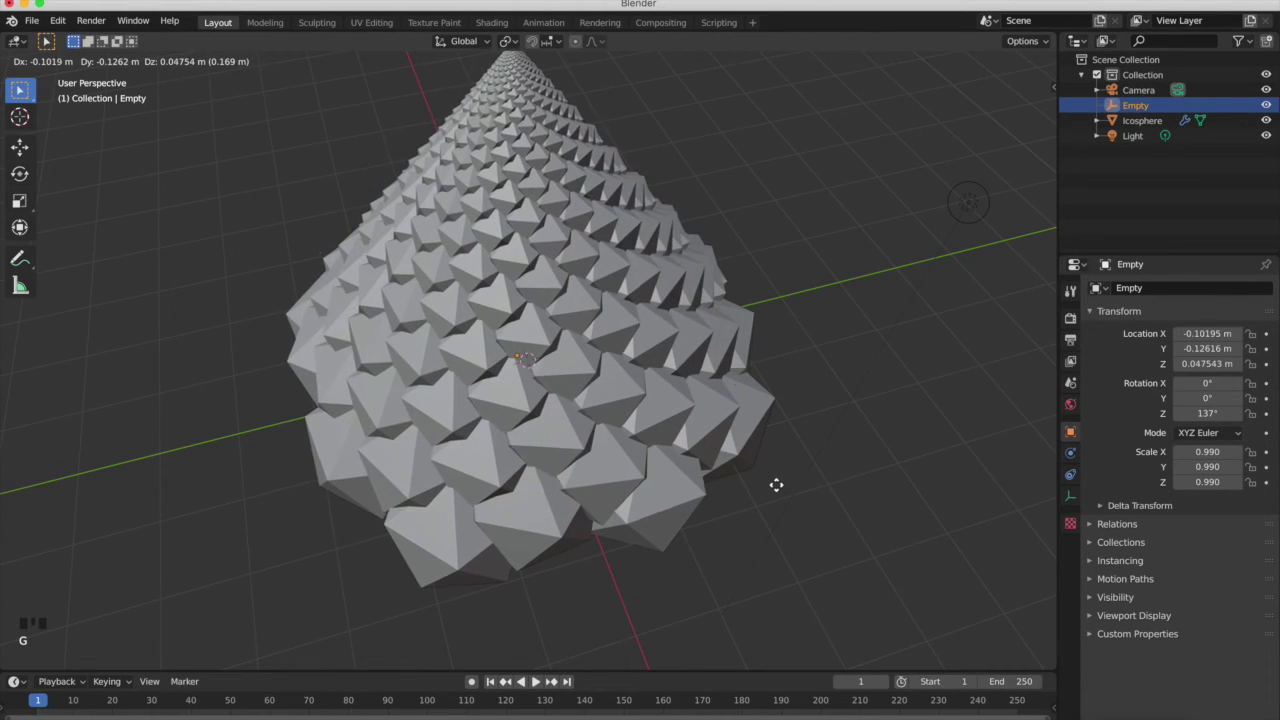